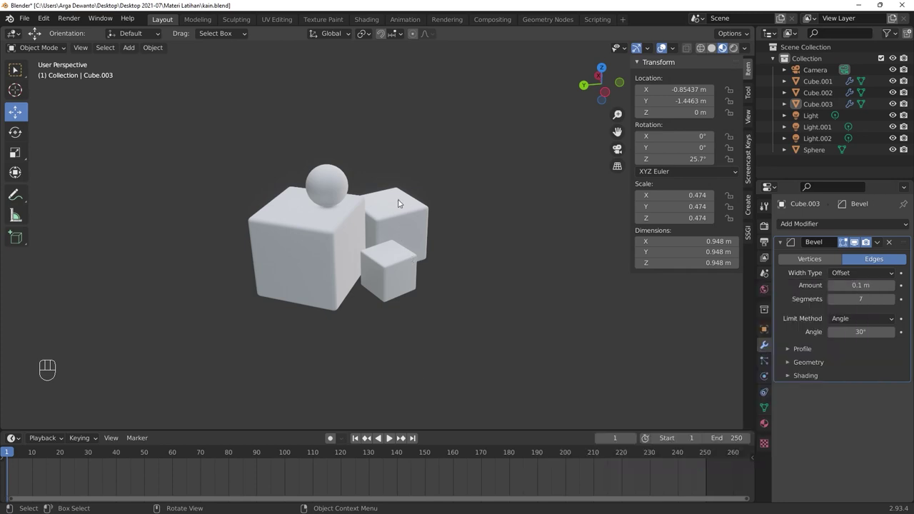
# Step: Add a plane, raise it about 4 m above the objects and scale it to 7 m square
pyautogui.press('shift+a')
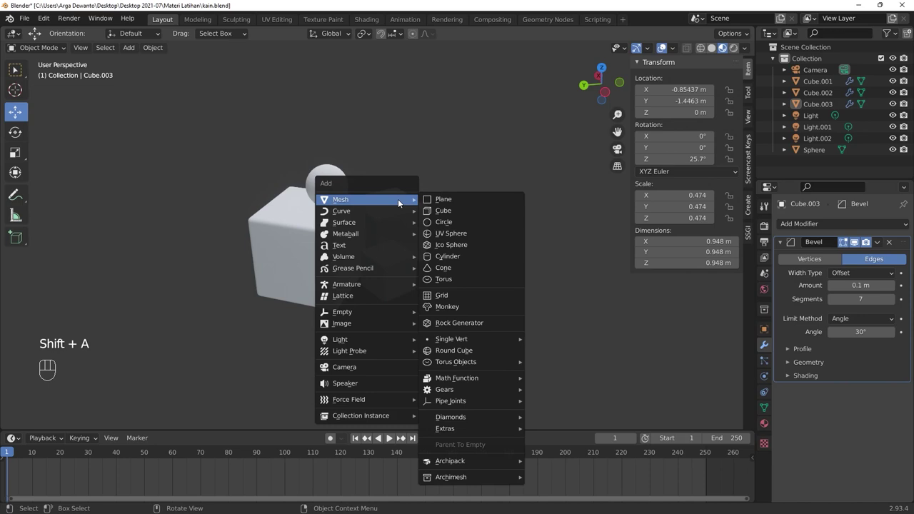
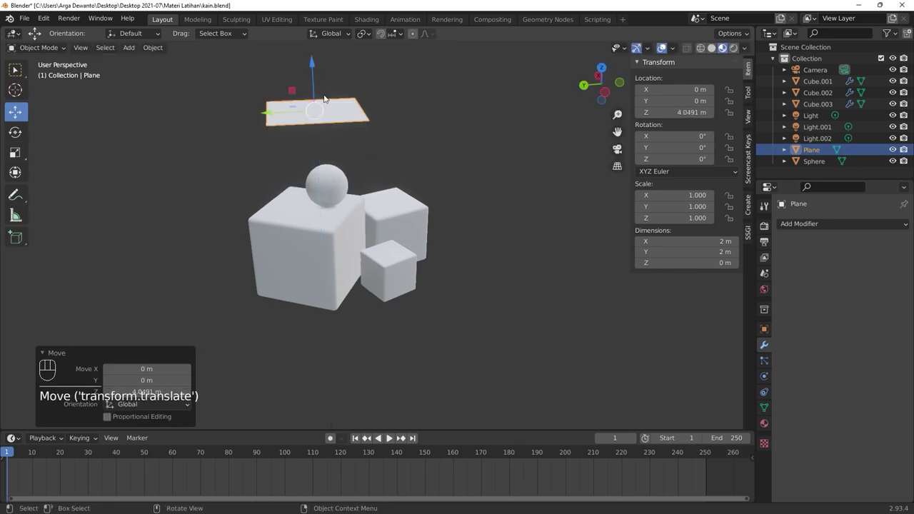
pyautogui.press('s')
pyautogui.press('BackSpace')
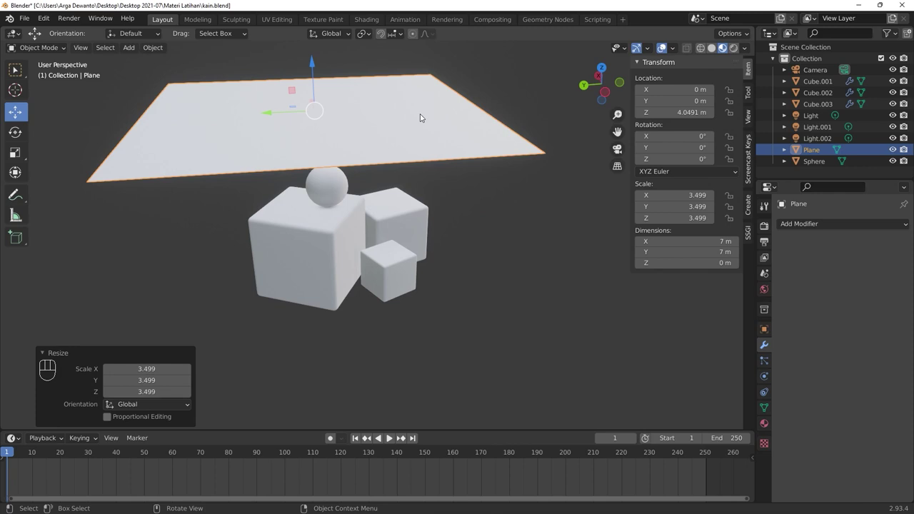
# Step: Subdivide the 7 m plane into a fine grid in Edit Mode, then return to Object Mode
pyautogui.press('Tab')
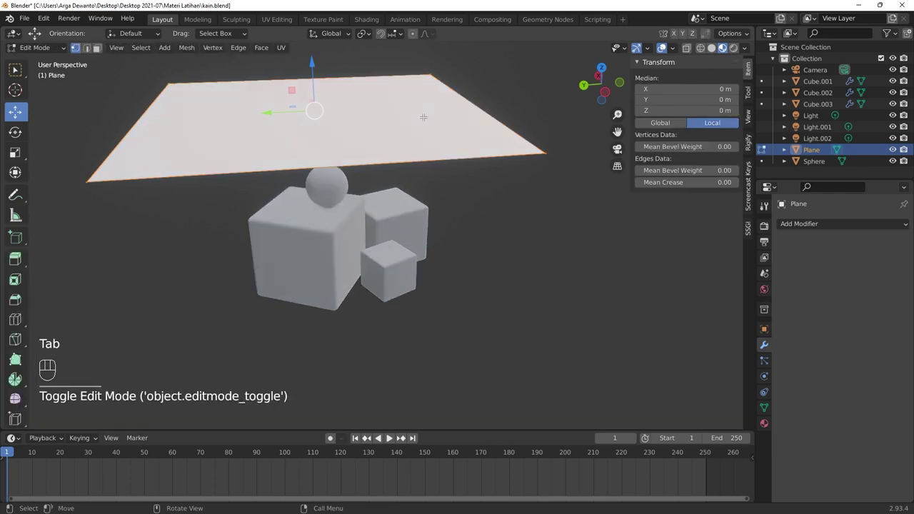
pyautogui.click(423, 115)
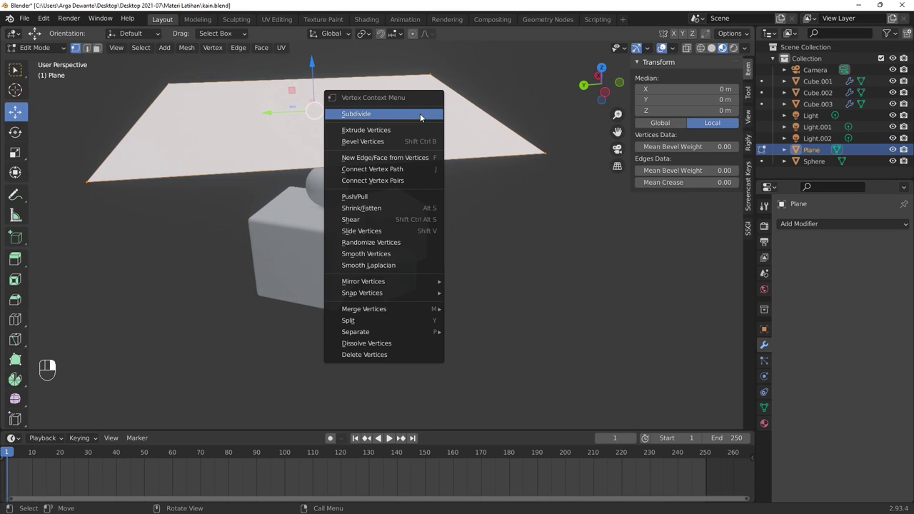
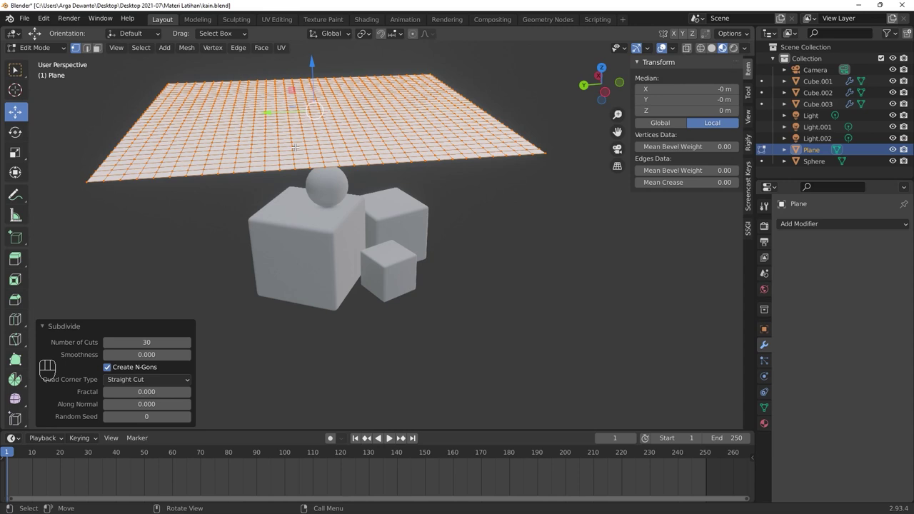
pyautogui.press('Tab')
# Step: Add a Cloth physics modifier to the plane and test-play its fall, rewinding to frame 1
pyautogui.click(324, 145)
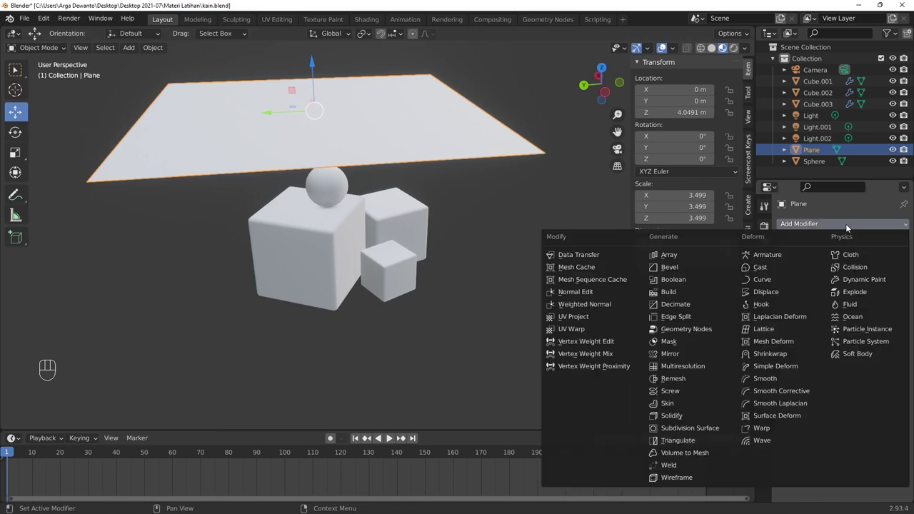
pyautogui.moveTo(848, 227); pyautogui.dragTo(871, 259)
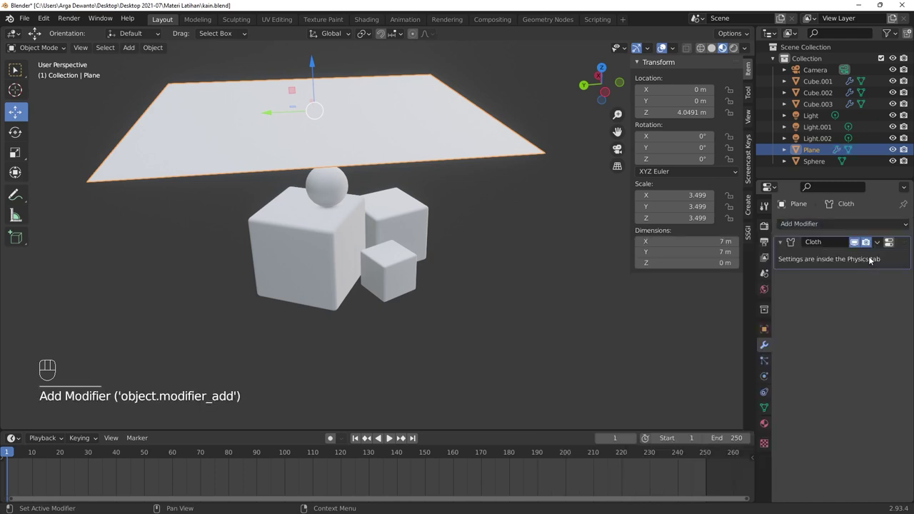
pyautogui.press('space')
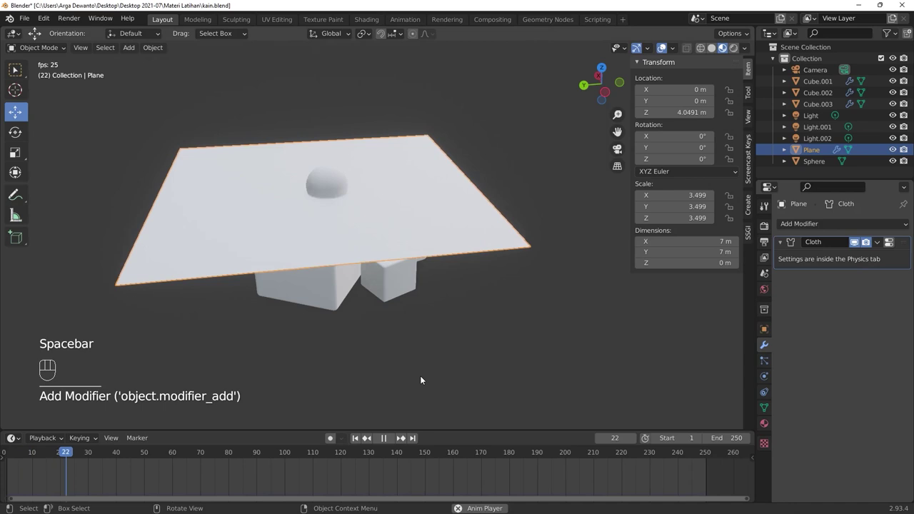
pyautogui.press('space')
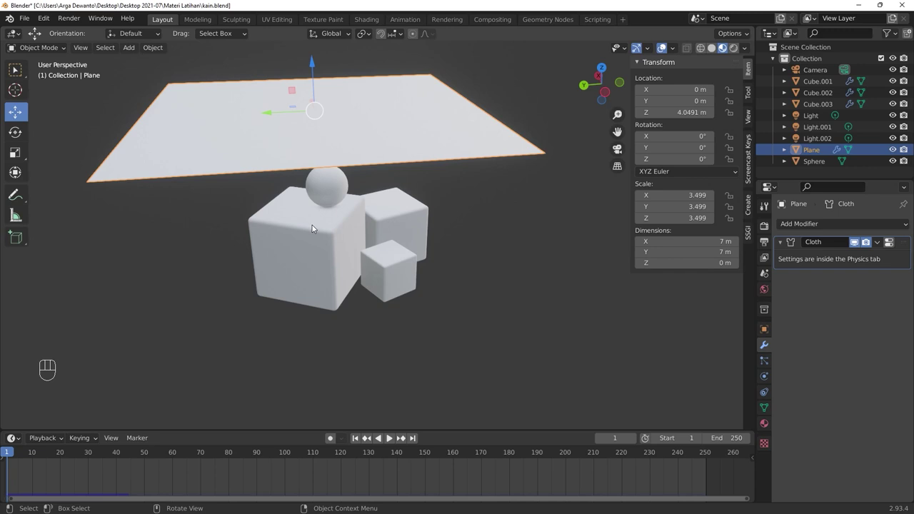
# Step: Give Cube.001 and Cube.003 Collision modifiers so the cloth can land on them
pyautogui.click(313, 227)
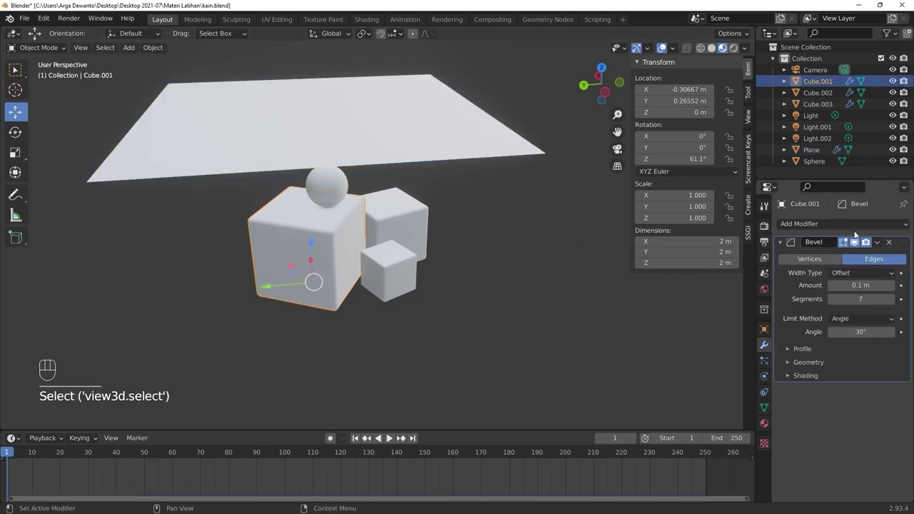
pyautogui.moveTo(858, 228); pyautogui.dragTo(868, 266)
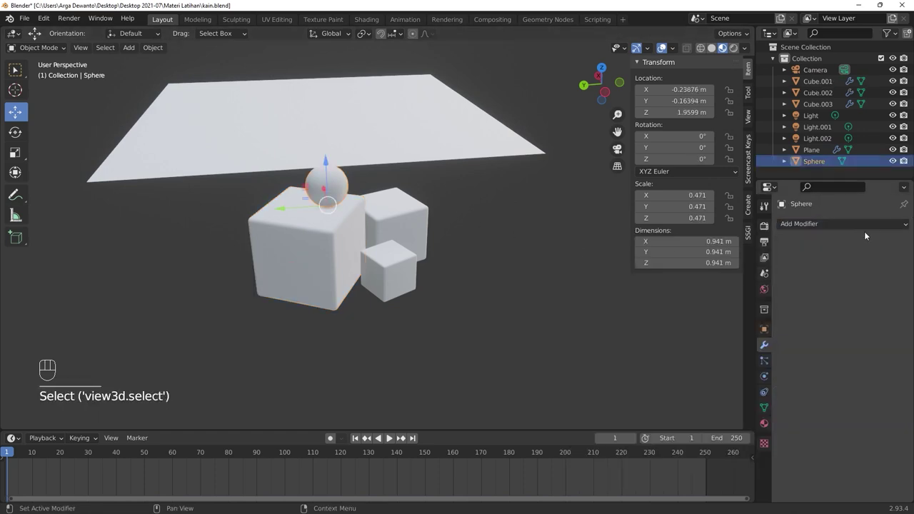
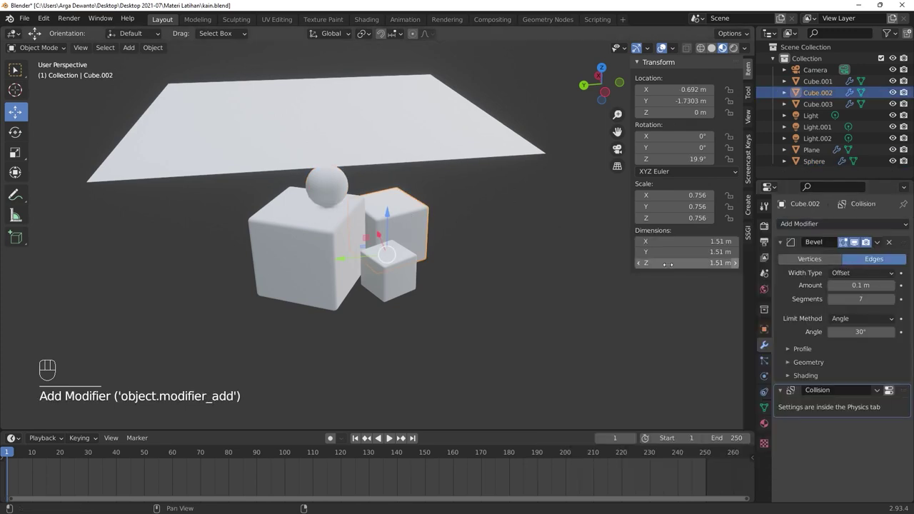
pyautogui.click(408, 264)
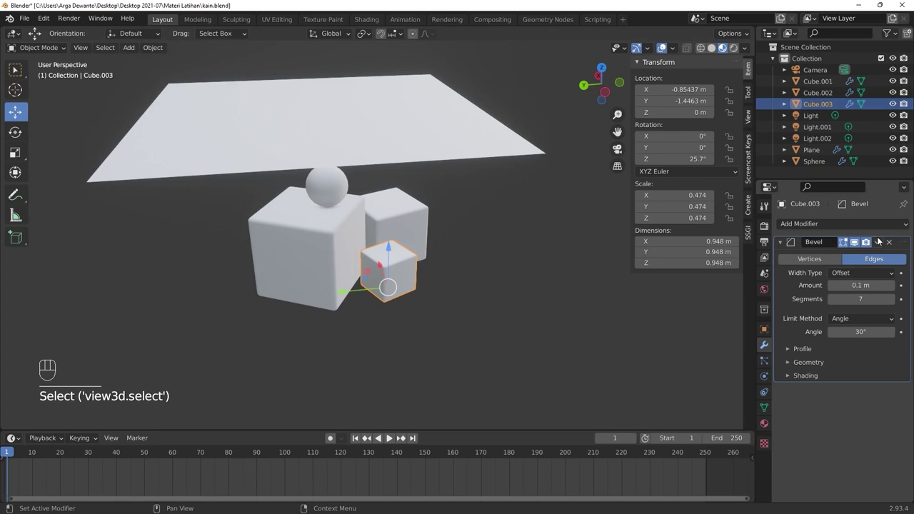
pyautogui.moveTo(875, 229); pyautogui.dragTo(855, 269)
pyautogui.click(526, 237)
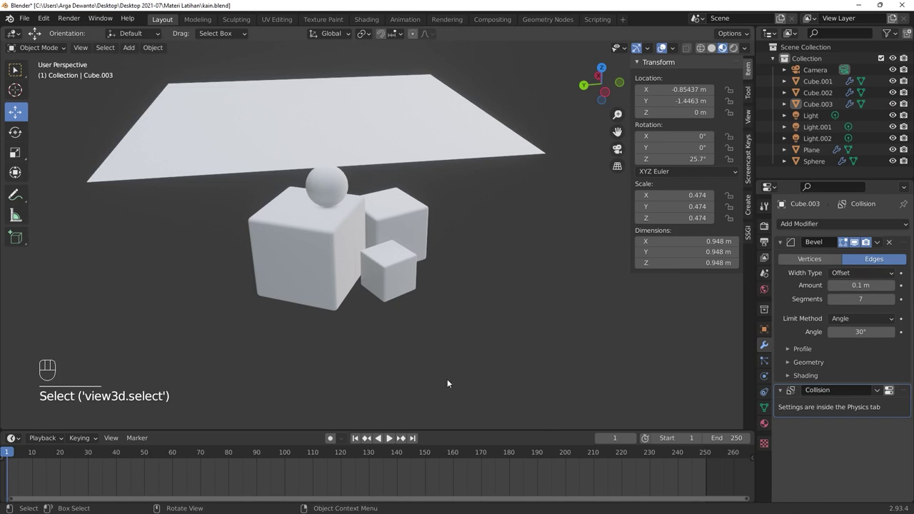
# Step: Play the drape to frame 85, pause, and set the cloth plane to Shade Smooth
pyautogui.press('space')
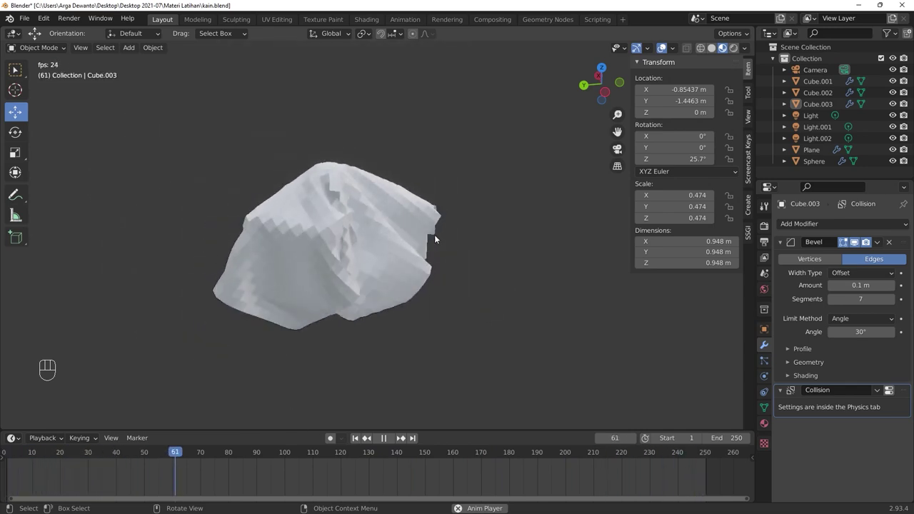
pyautogui.press('space')
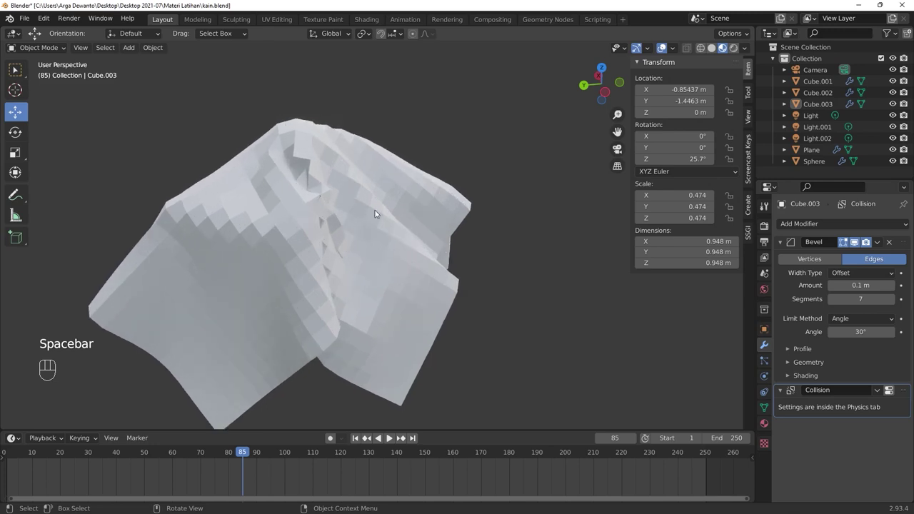
pyautogui.click(356, 213)
pyautogui.click(356, 214)
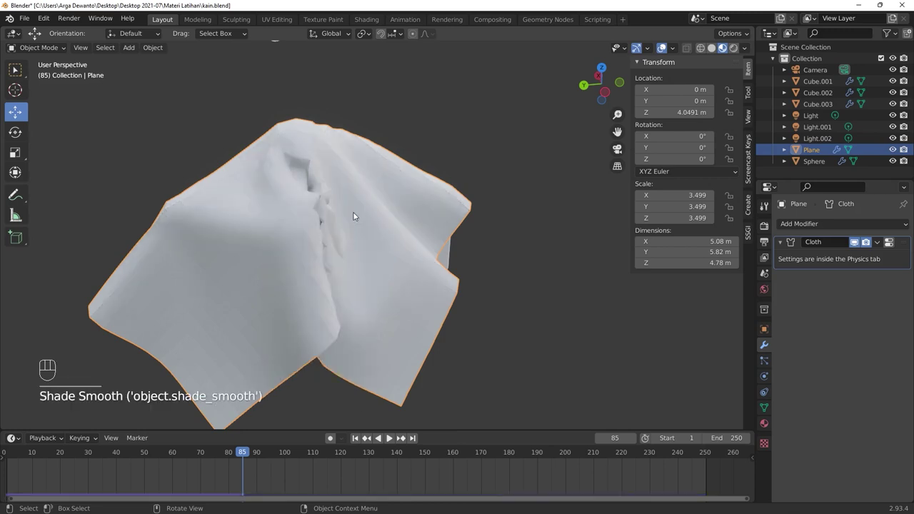
pyautogui.middleClick(382, 232)
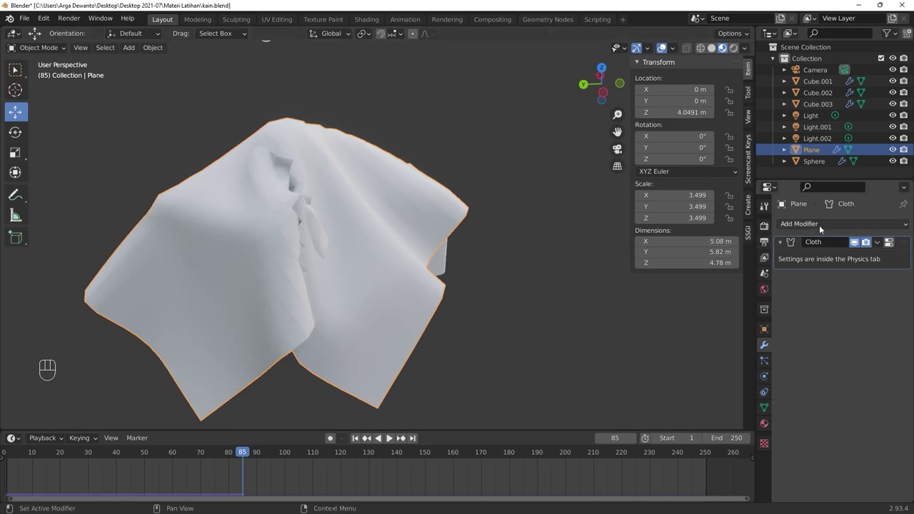
# Step: Add a level-2 Subdivision modifier to the cloth and replay the smoothed drape
pyautogui.moveTo(824, 226); pyautogui.dragTo(710, 435)
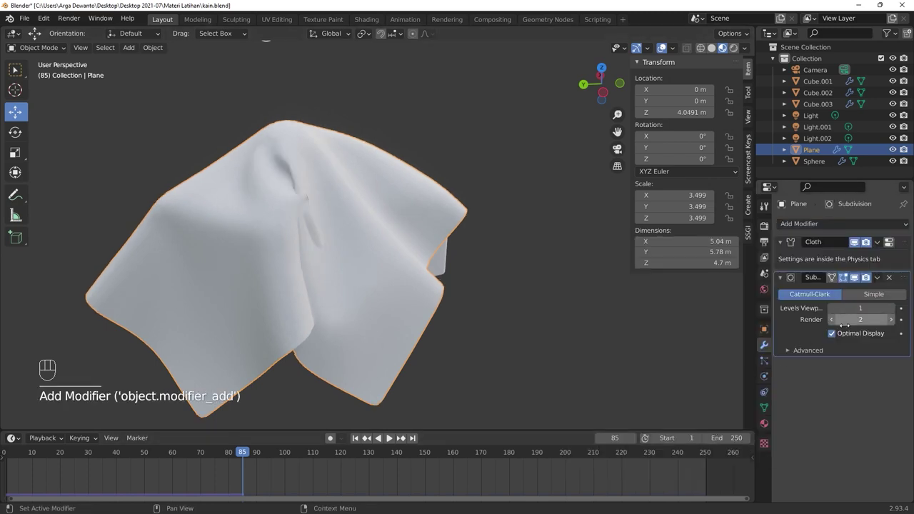
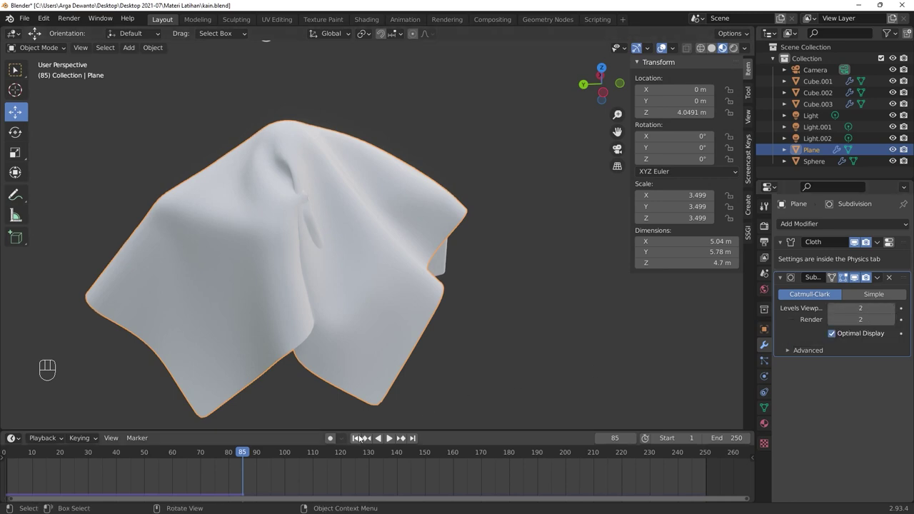
pyautogui.moveTo(356, 435); pyautogui.dragTo(364, 408)
pyautogui.press('space')
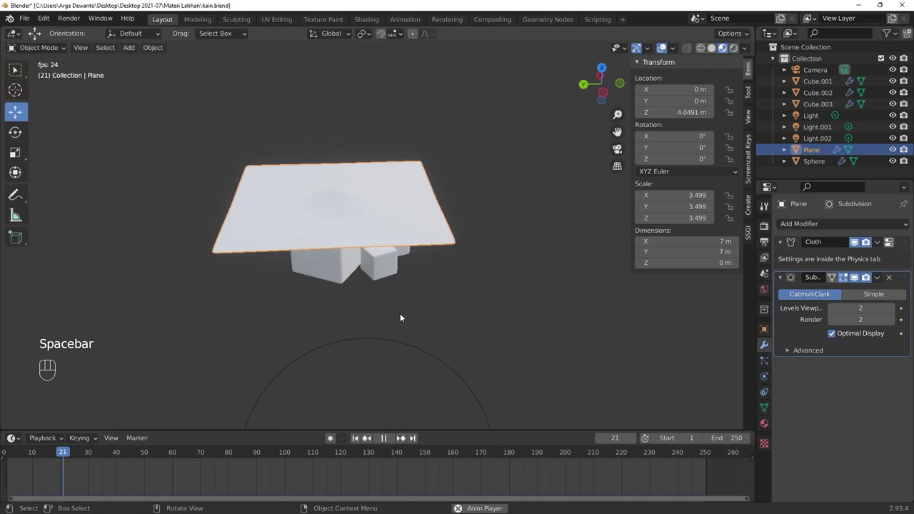
pyautogui.press('space')
pyautogui.moveTo(356, 288); pyautogui.dragTo(381, 295)
pyautogui.moveTo(381, 295); pyautogui.dragTo(341, 281)
pyautogui.middleClick(345, 272)
# Step: Step the playback to frame 59 and orbit around the draped cloth to inspect it
pyautogui.press('space')
pyautogui.press('space')
pyautogui.press('space')
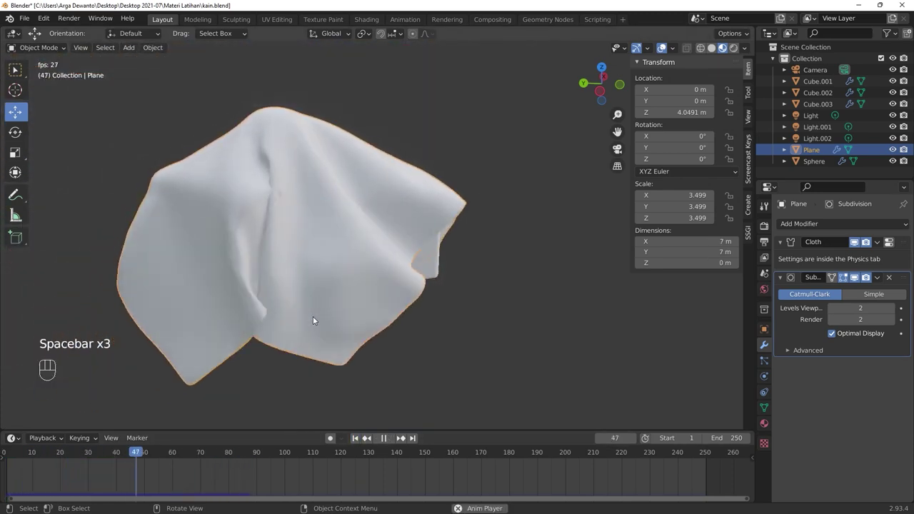
pyautogui.press('space')
pyautogui.click(278, 323)
pyautogui.moveTo(293, 314); pyautogui.dragTo(337, 310)
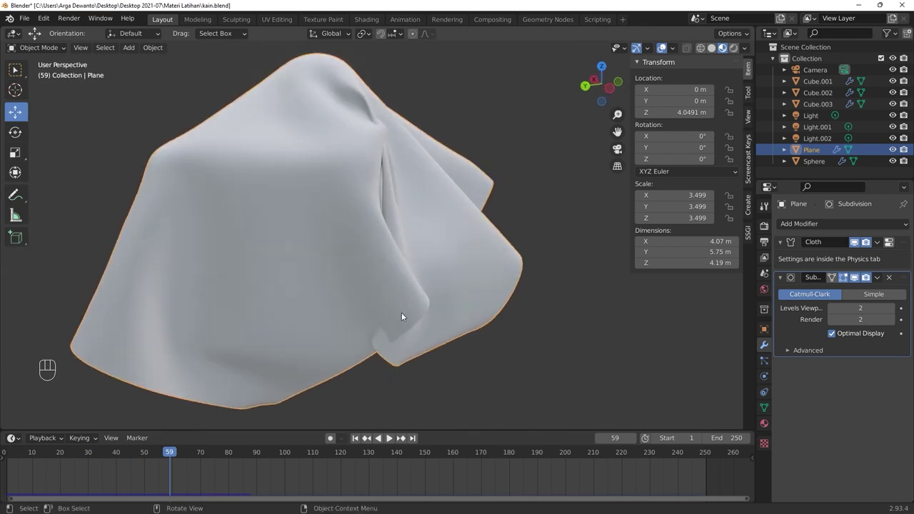
pyautogui.moveTo(405, 313); pyautogui.dragTo(340, 305)
pyautogui.moveTo(297, 174); pyautogui.dragTo(297, 180)
pyautogui.moveTo(300, 187); pyautogui.dragTo(355, 195)
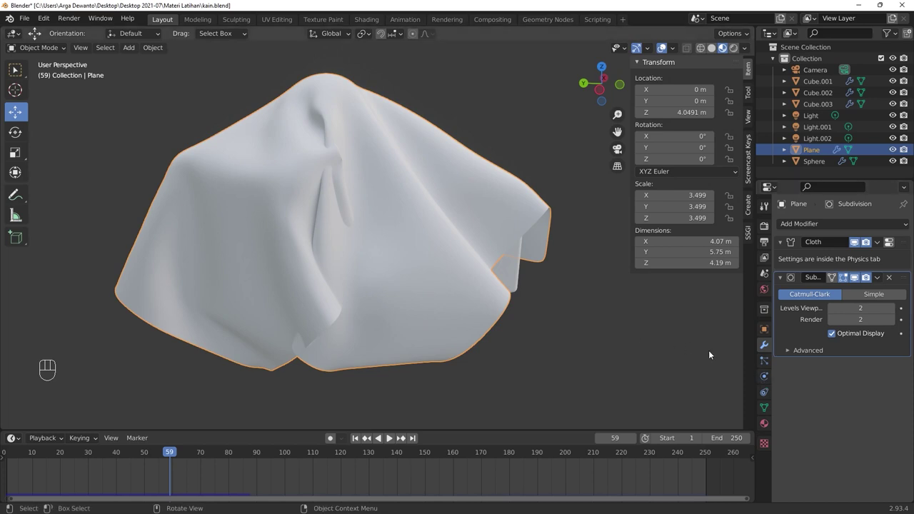
# Step: Enable Self Collisions in the cloth settings and replay the drape past frame 170, resetting to frame 1
pyautogui.click(766, 378)
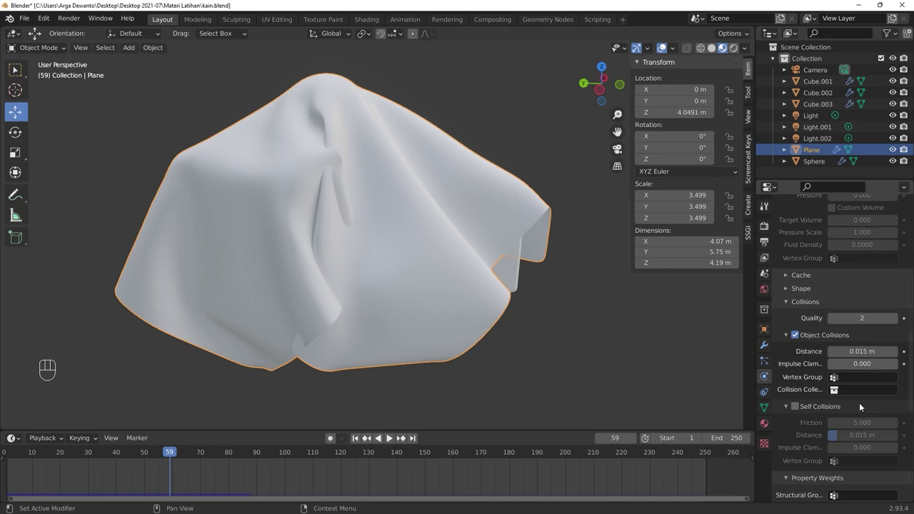
pyautogui.click(797, 412)
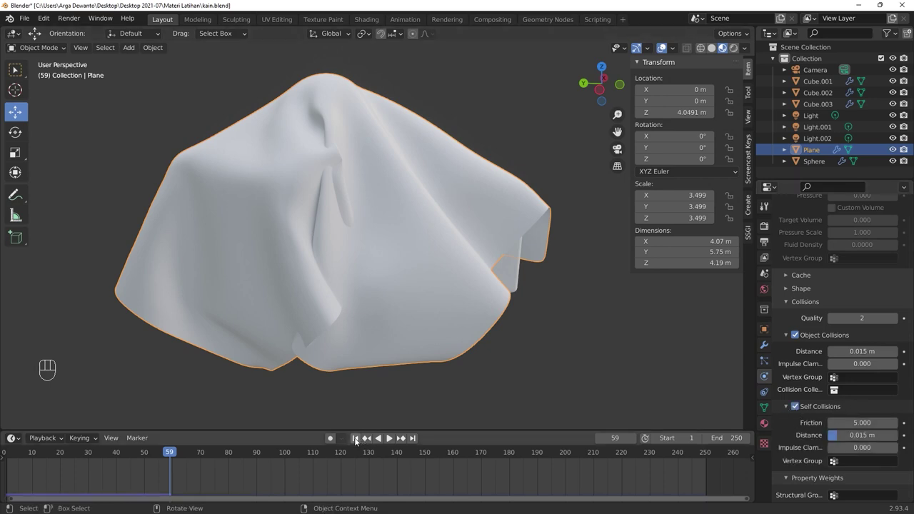
pyautogui.click(359, 440)
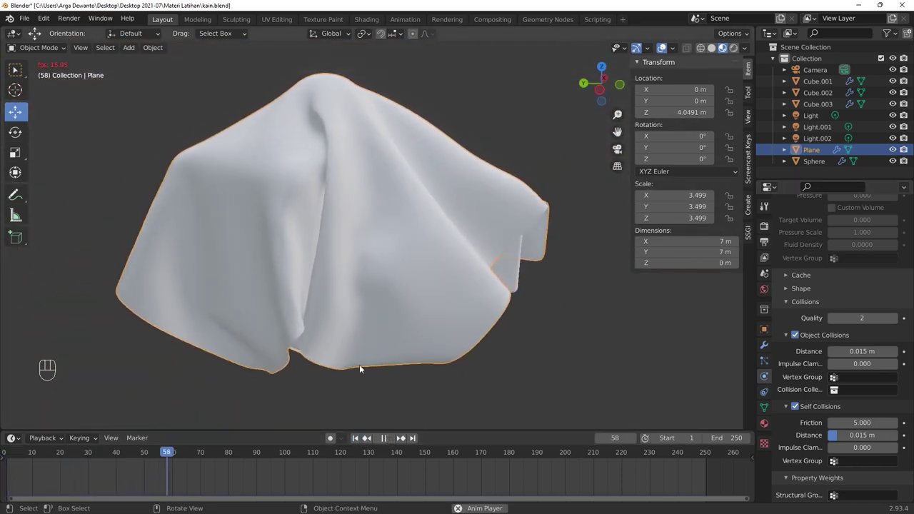
pyautogui.moveTo(405, 288); pyautogui.dragTo(447, 303)
pyautogui.middleClick(448, 316)
pyautogui.moveTo(430, 308); pyautogui.dragTo(409, 298)
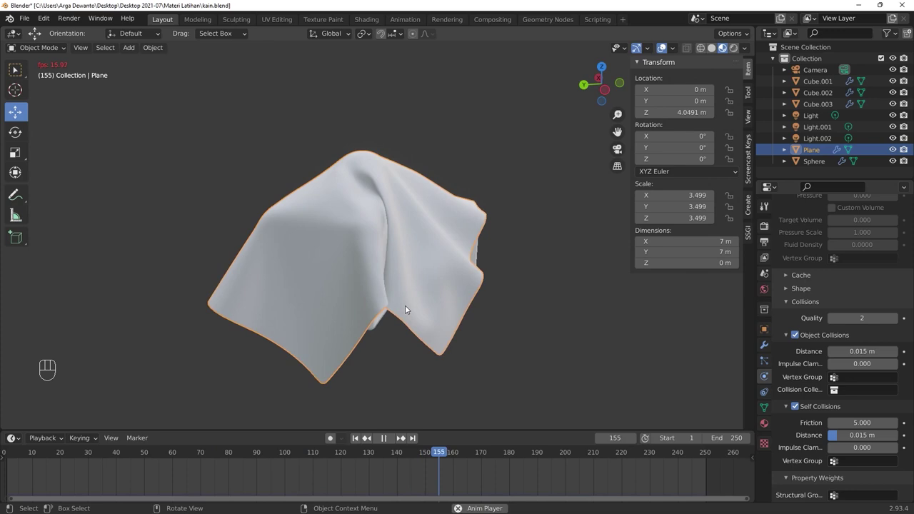
pyautogui.press('space')
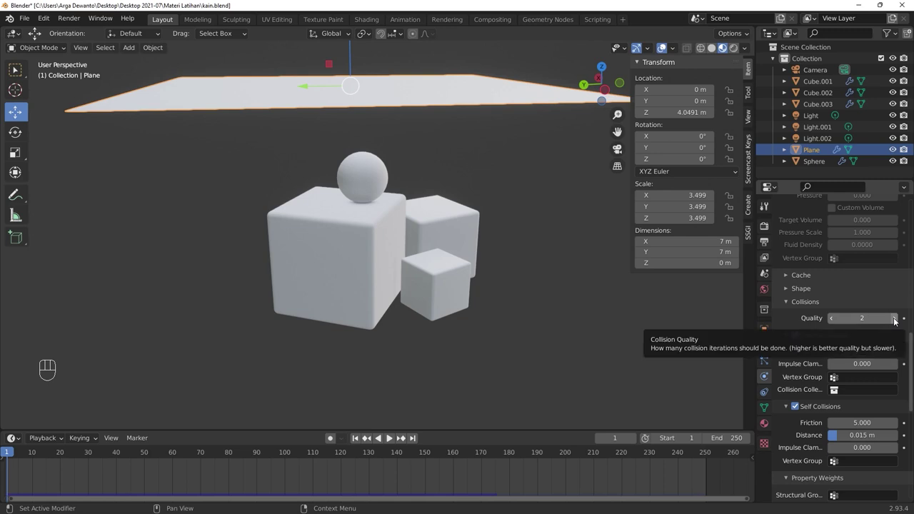
# Step: Raise the cloth Quality Steps from 5 to 10 and switch to the plane's Material Properties
pyautogui.doubleClick(899, 319)
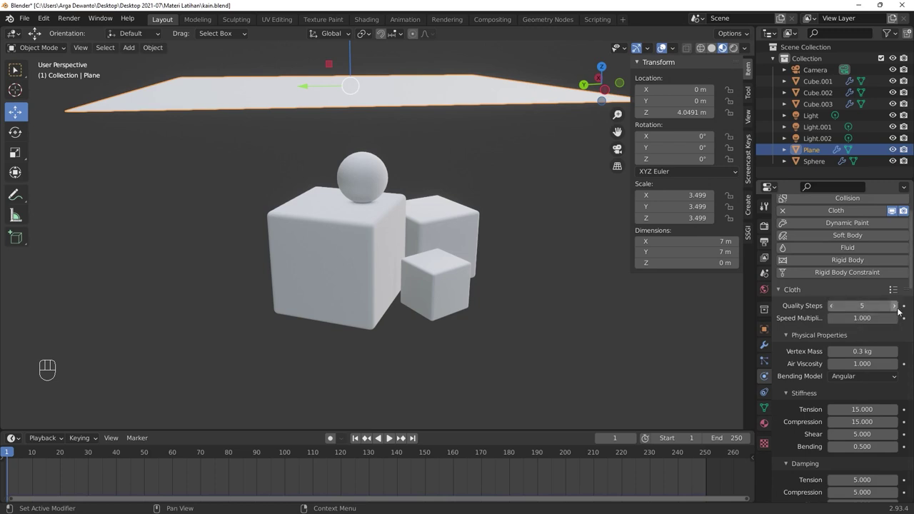
pyautogui.click(900, 310)
pyautogui.doubleClick(899, 310)
pyautogui.click(899, 310)
pyautogui.moveTo(487, 219); pyautogui.dragTo(448, 226)
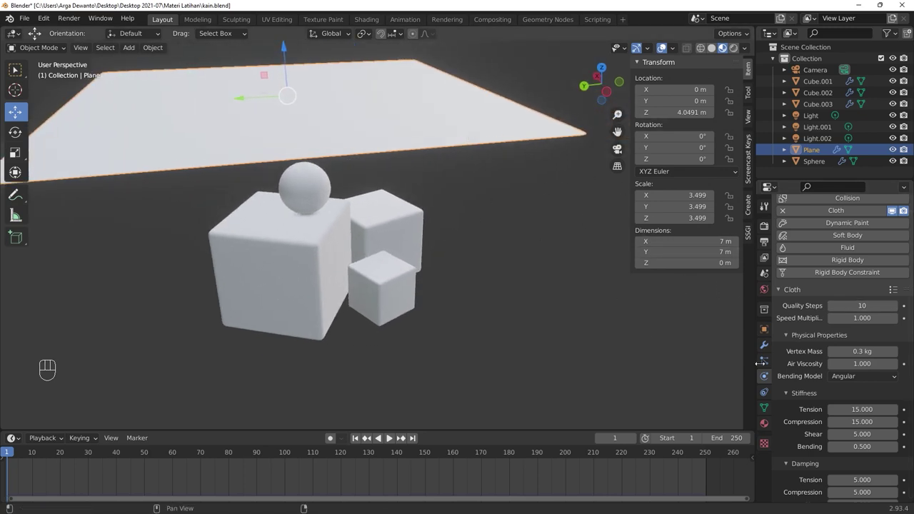
pyautogui.moveTo(767, 429); pyautogui.dragTo(798, 292)
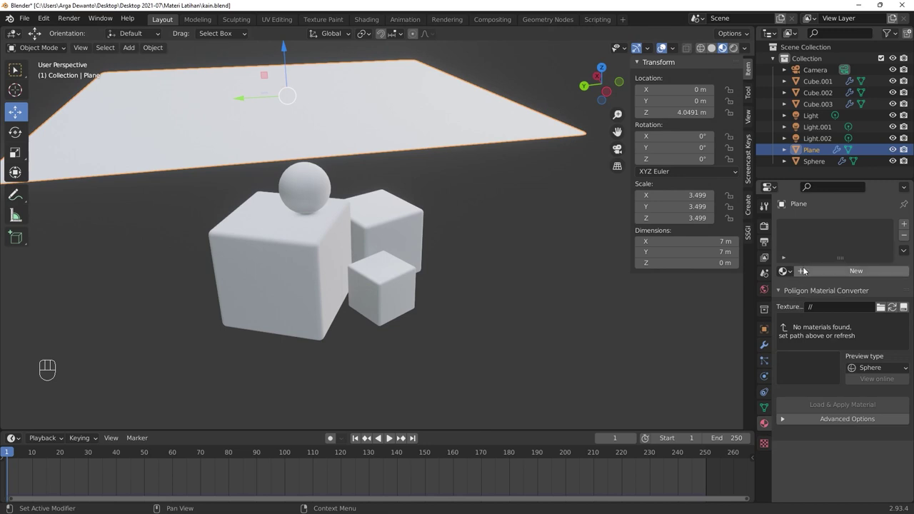
# Step: Create a purple material named WARNA KAIN for the plane and replay the draping cloth
pyautogui.moveTo(797, 274); pyautogui.dragTo(593, 311)
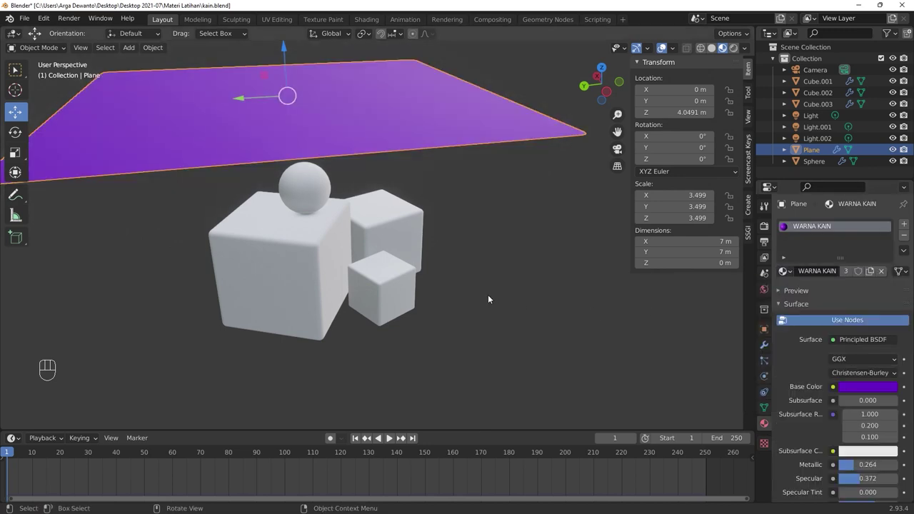
pyautogui.press('space')
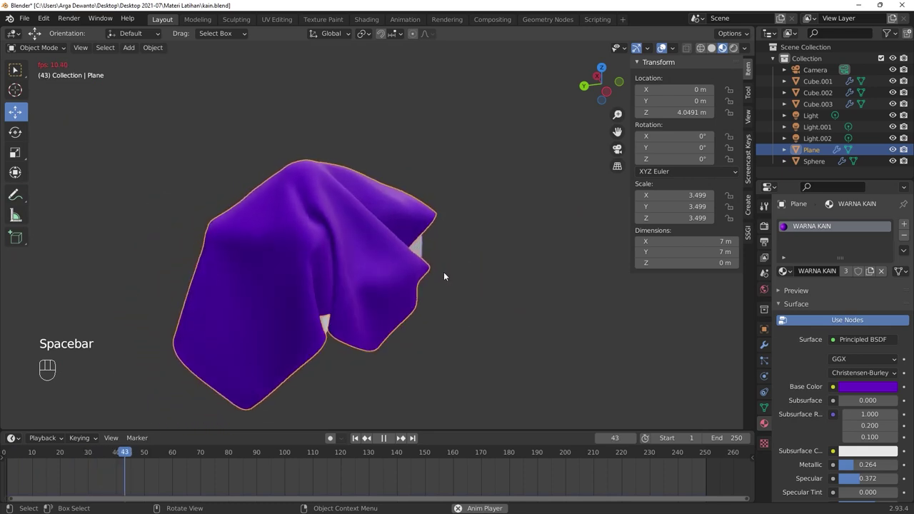
pyautogui.middleClick(447, 286)
pyautogui.click(447, 282)
pyautogui.middleClick(446, 282)
pyautogui.moveTo(440, 272); pyautogui.dragTo(431, 257)
pyautogui.click(431, 262)
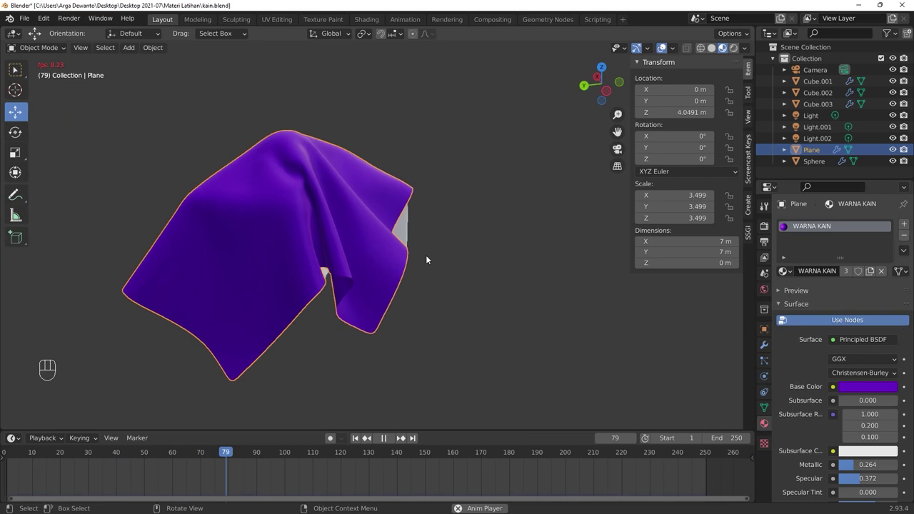
pyautogui.press('space')
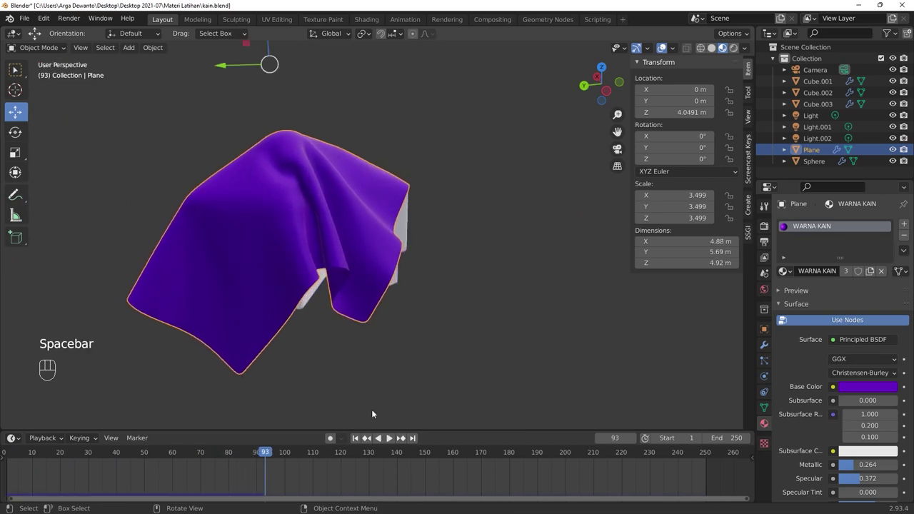
# Step: Rewind to frame 1 and reselect the flat plane for further editing
pyautogui.moveTo(357, 440); pyautogui.dragTo(364, 405)
pyautogui.middleClick(370, 229)
pyautogui.click(374, 235)
pyautogui.click(384, 231)
pyautogui.click(362, 238)
# Step: Subdivide the plane into a much denser grid in Edit Mode and replay the purple cloth drape
pyautogui.moveTo(377, 229); pyautogui.dragTo(379, 230)
pyautogui.press('Tab')
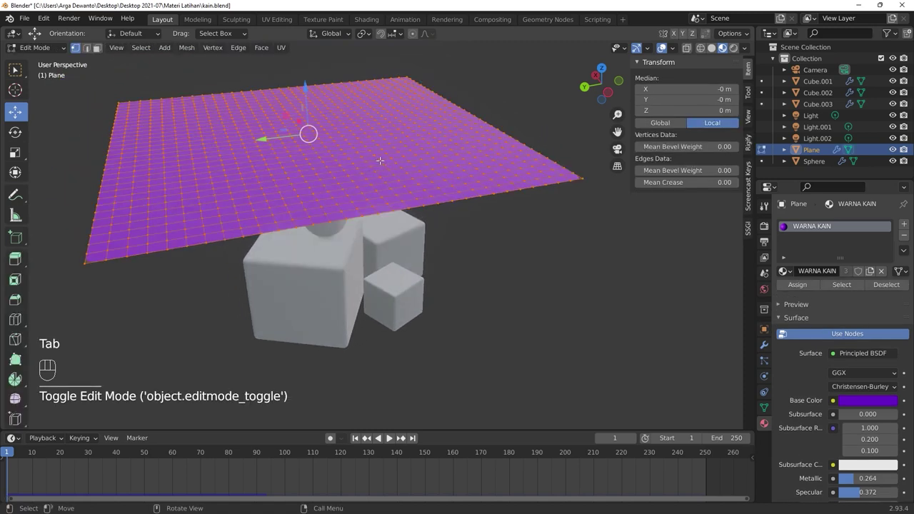
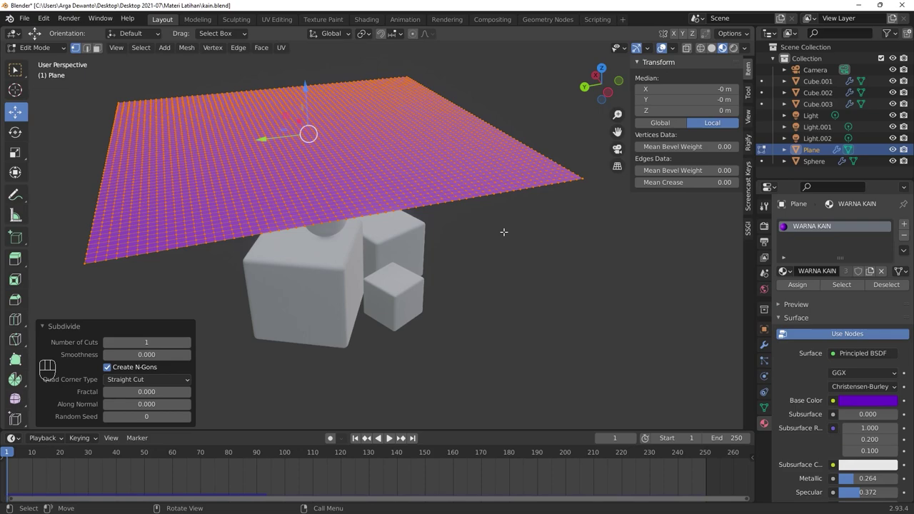
pyautogui.press('Tab')
pyautogui.click(495, 226)
pyautogui.middleClick(498, 221)
pyautogui.click(493, 224)
pyautogui.click(492, 224)
pyautogui.press('space')
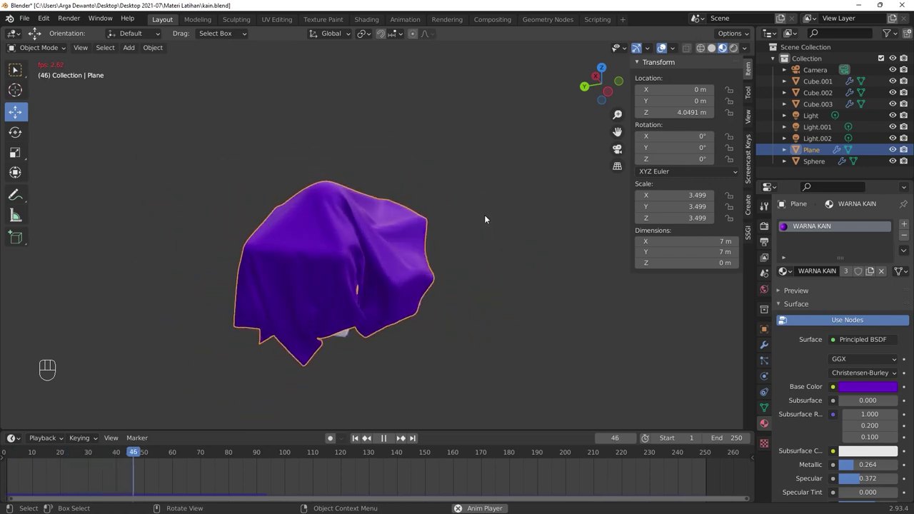
pyautogui.middleClick(486, 215)
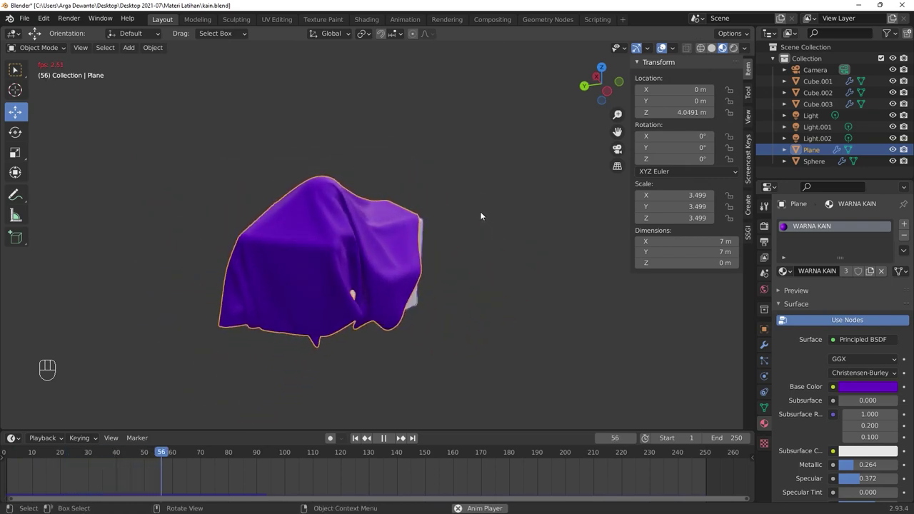